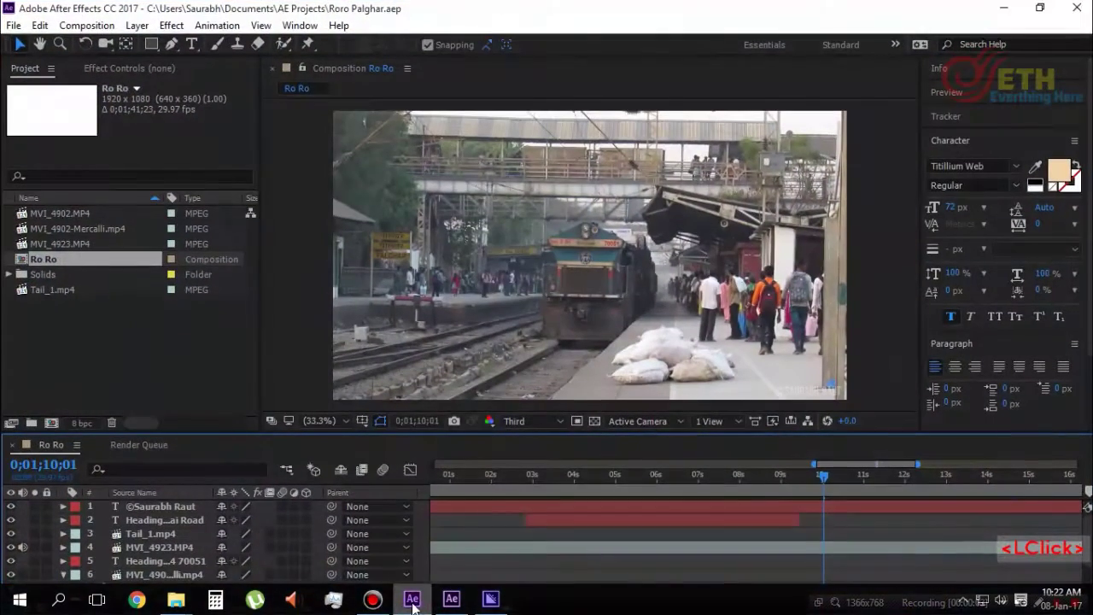
Step: Bring After Effects forward and review the render queue holding the earlier H.264 render
click(586, 556)
double_click(586, 556)
scroll(down, 3)
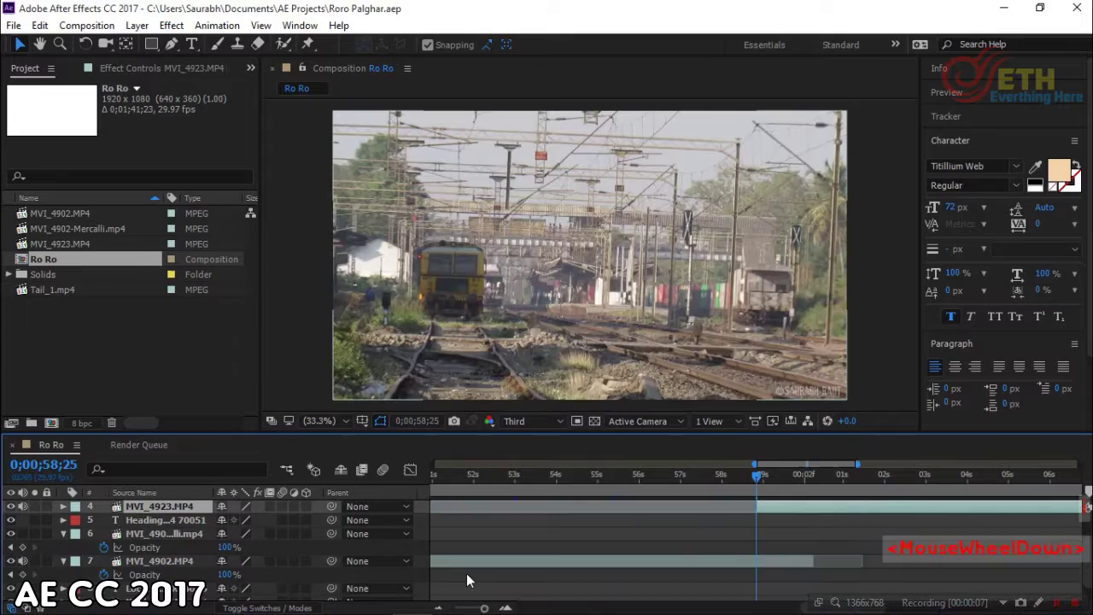
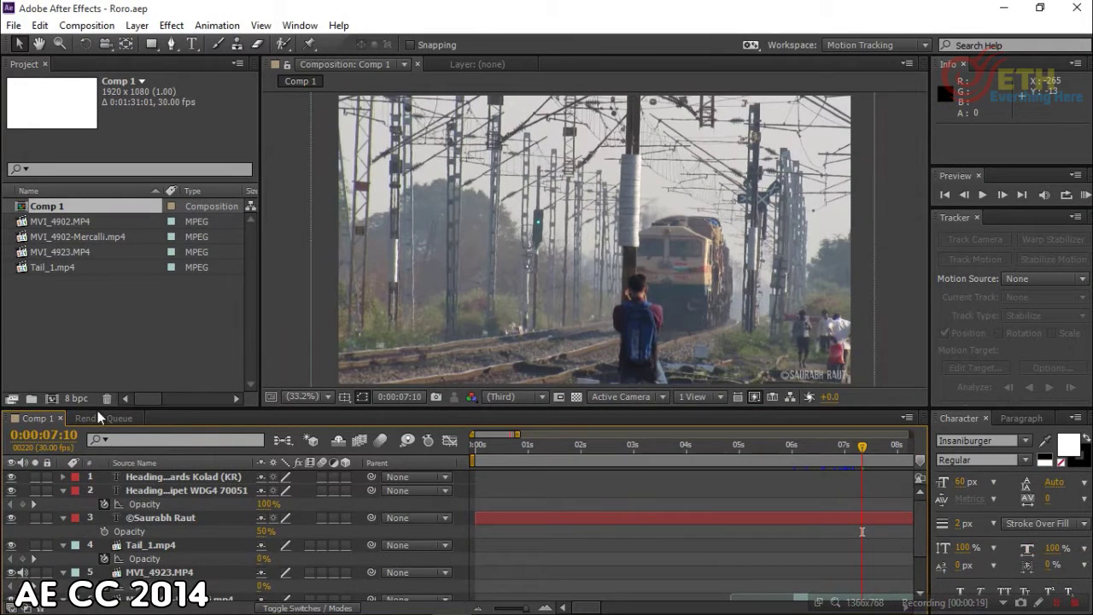
click(103, 420)
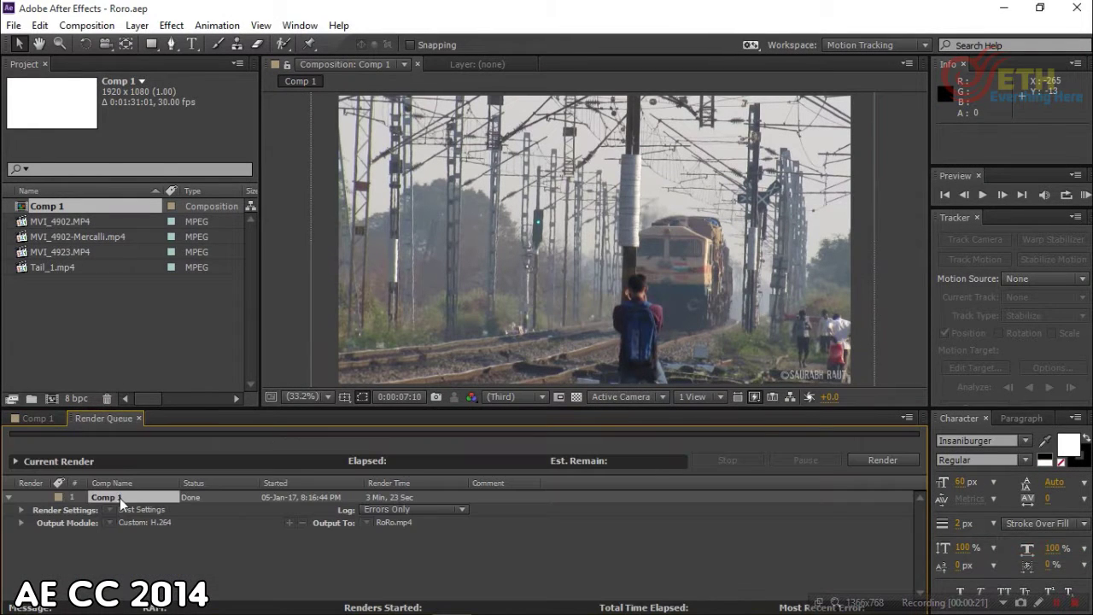
click(124, 504)
key(Delete)
click(52, 422)
scroll(down, 3)
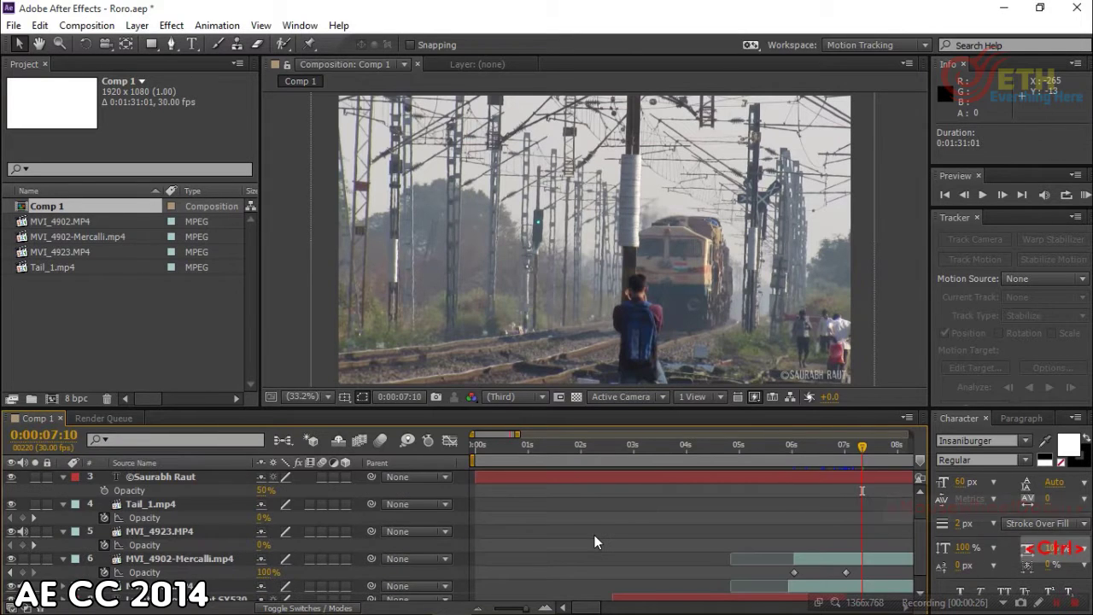
Step: Queue Comp 1 with Ctrl+M and inspect its Lossless output module format list for H.264
key(ctrl+m)
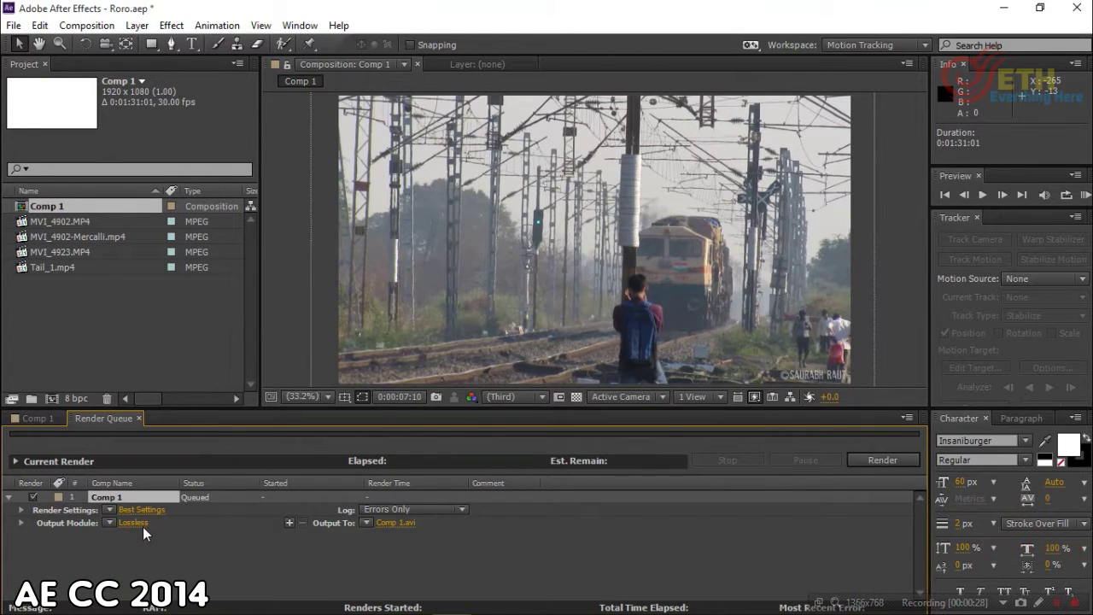
click(147, 532)
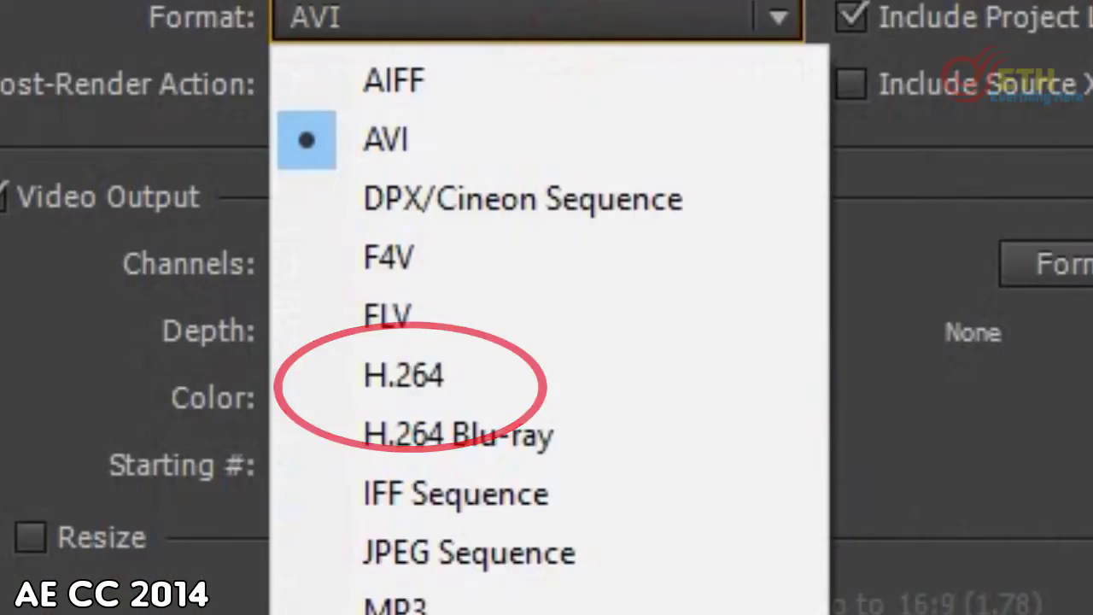
click(480, 395)
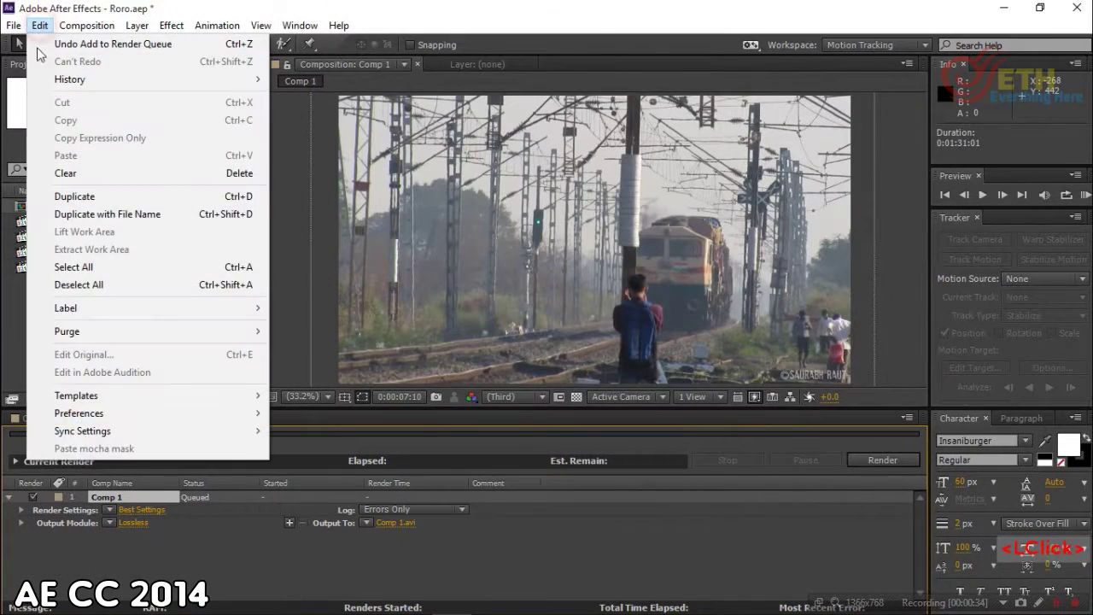
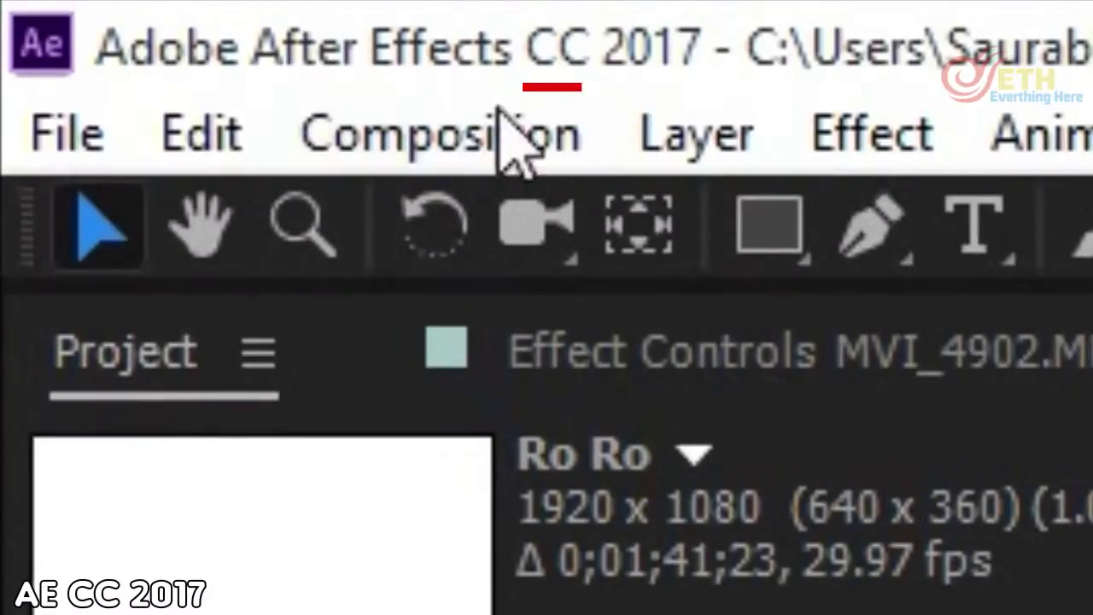
Step: Queue Ro Ro with Ctrl+M and check its Lossless output format list, which lacks H.264
key(ctrl+m)
click(109, 529)
key(Delete)
click(147, 552)
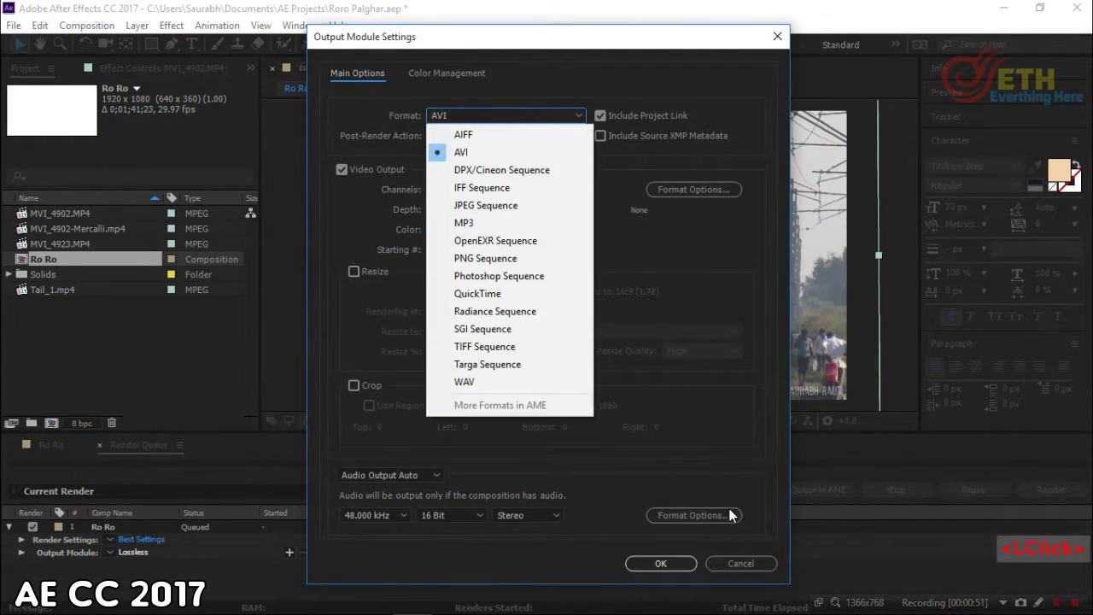
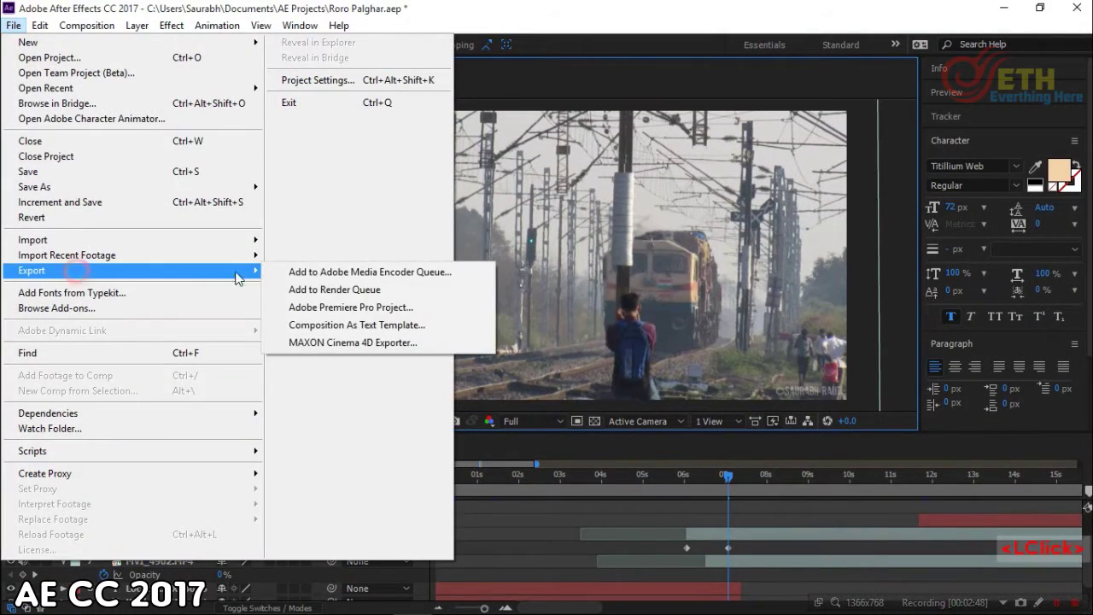
Step: Add Ro Ro to the Adobe Media Encoder queue and switch over to Media Encoder
click(19, 170)
click(614, 608)
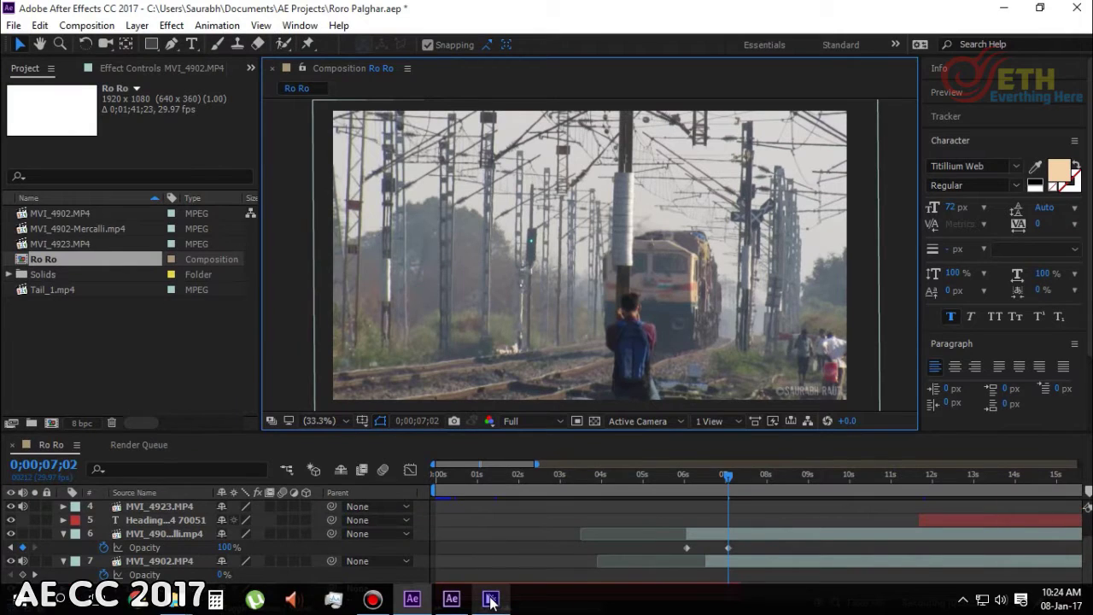
click(493, 602)
click(493, 603)
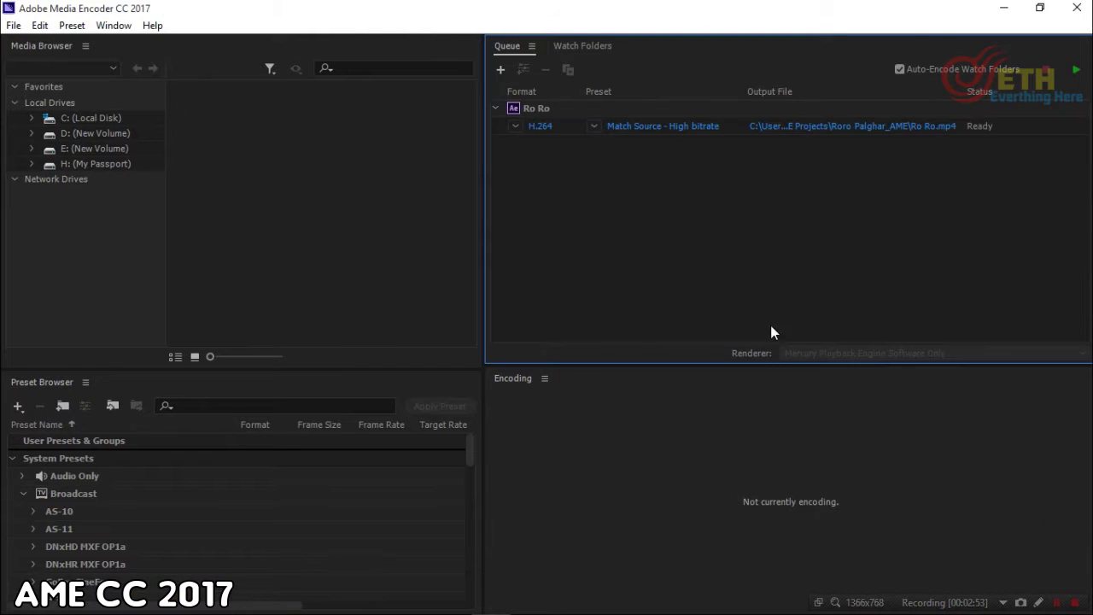
Step: Confirm the H.264 Match Source - High bitrate export settings and start the queue encoding Ro Ro 2.mp4
click(676, 132)
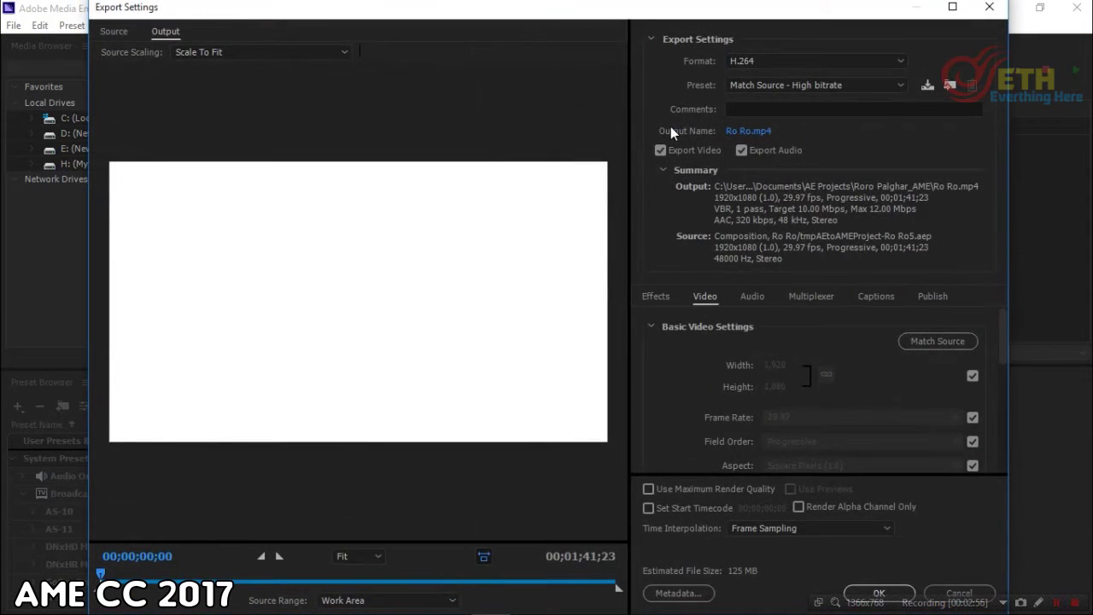
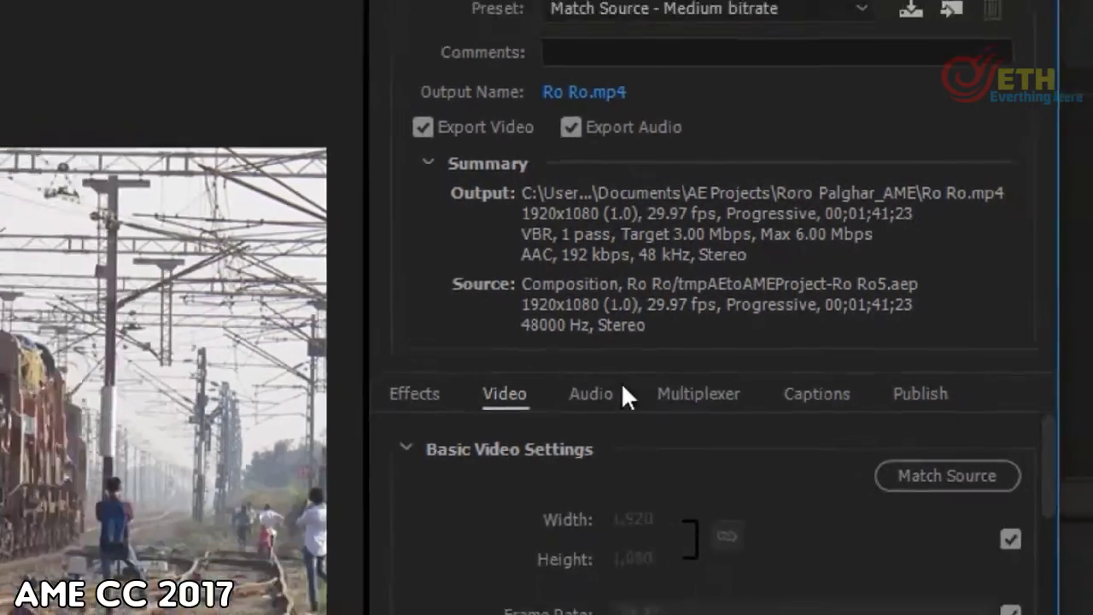
click(972, 525)
click(975, 526)
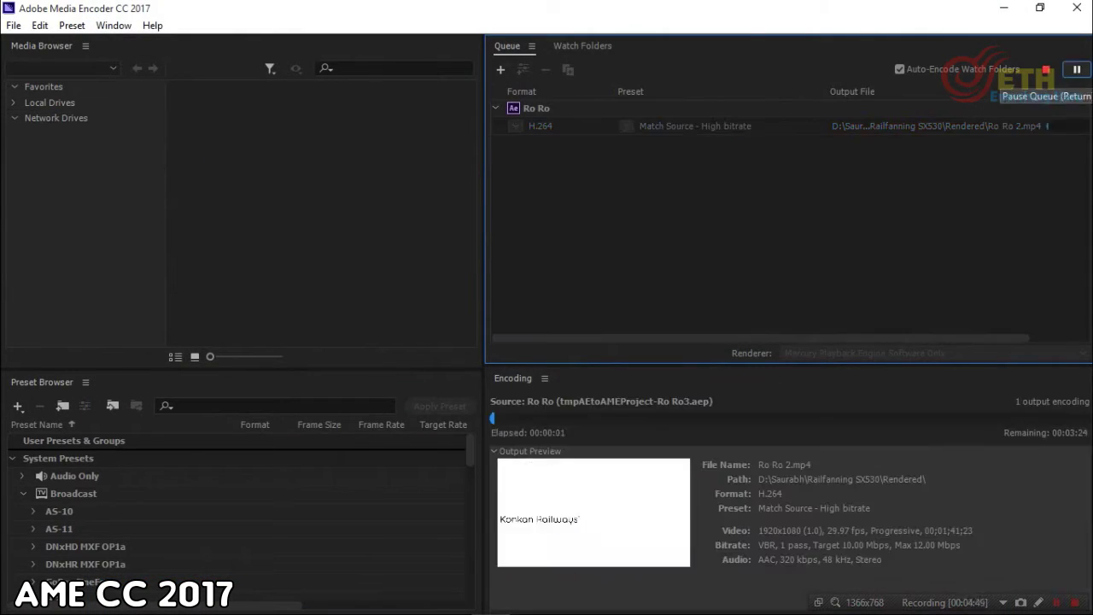